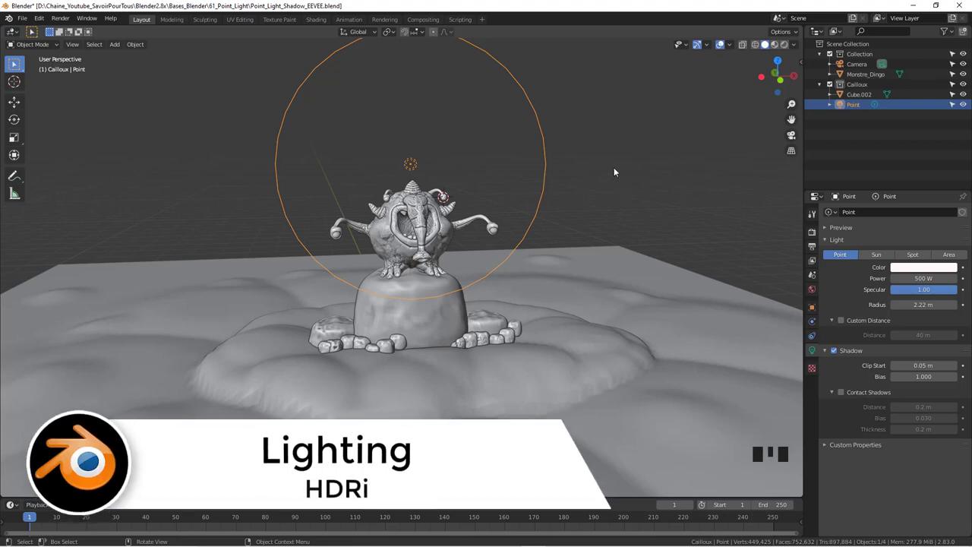
Orbit and zoom to a downward view of the monster sculpture.
left_click_drag(591, 171, 607, 185)
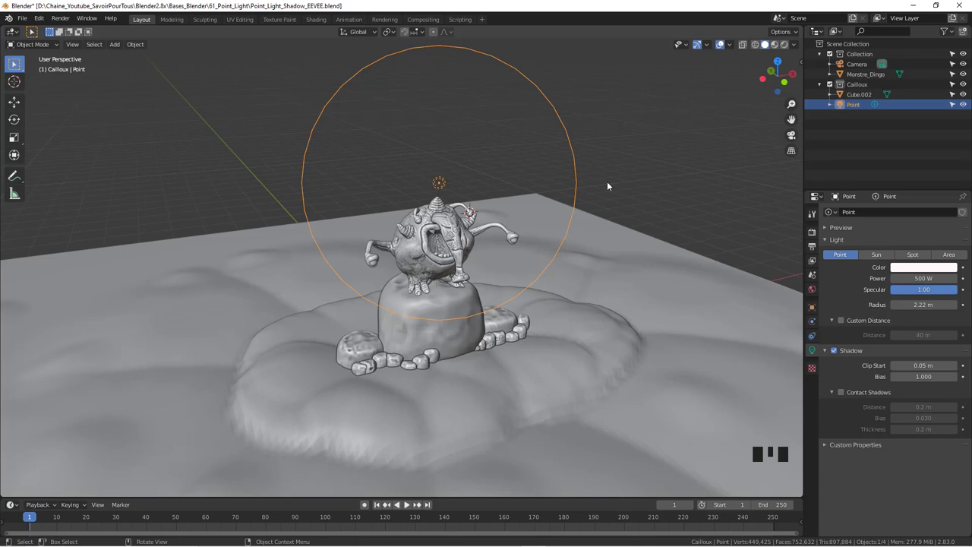
scroll("up", 3)
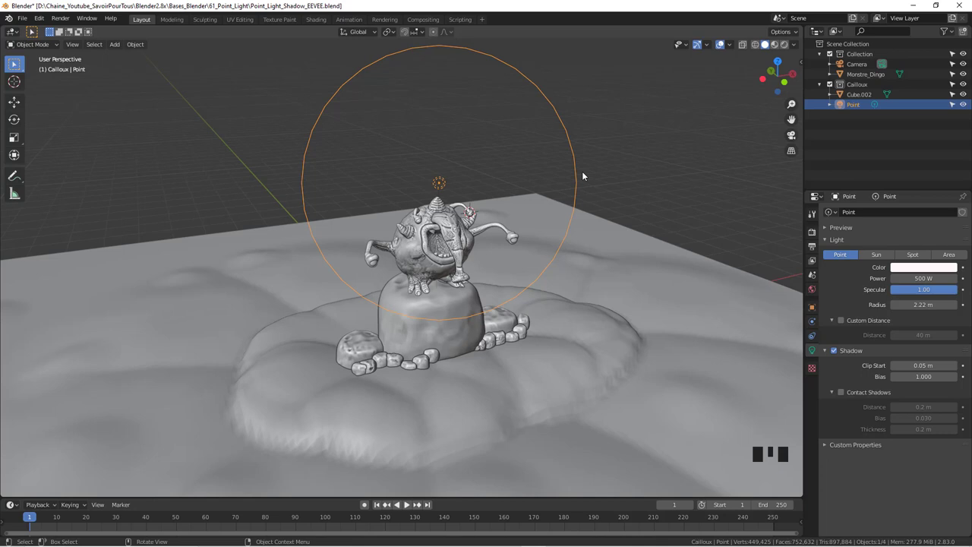
left_click_drag(585, 176, 797, 46)
left_click_drag(797, 46, 774, 48)
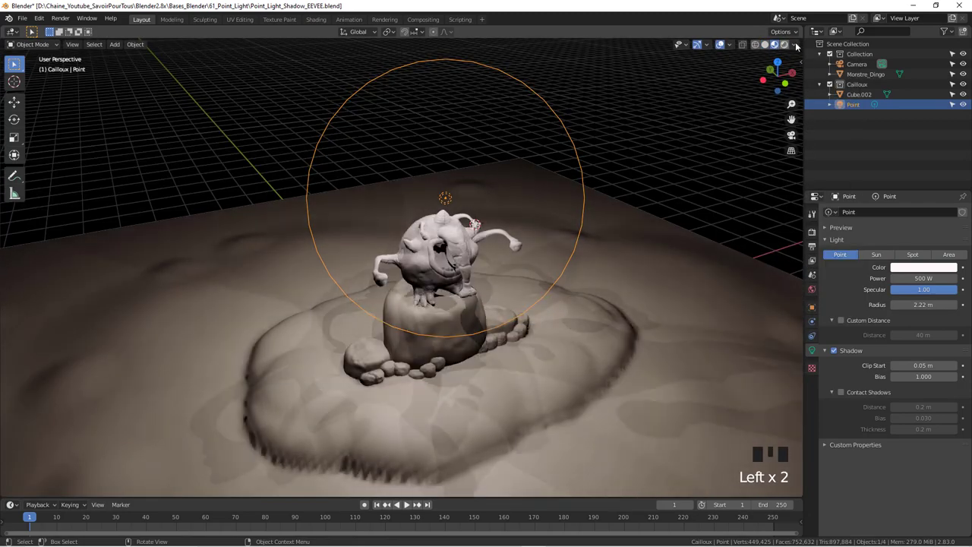
Disable Scene Lights in viewport shading and set the world background to dark grey.
left_click_drag(720, 43, 720, 43)
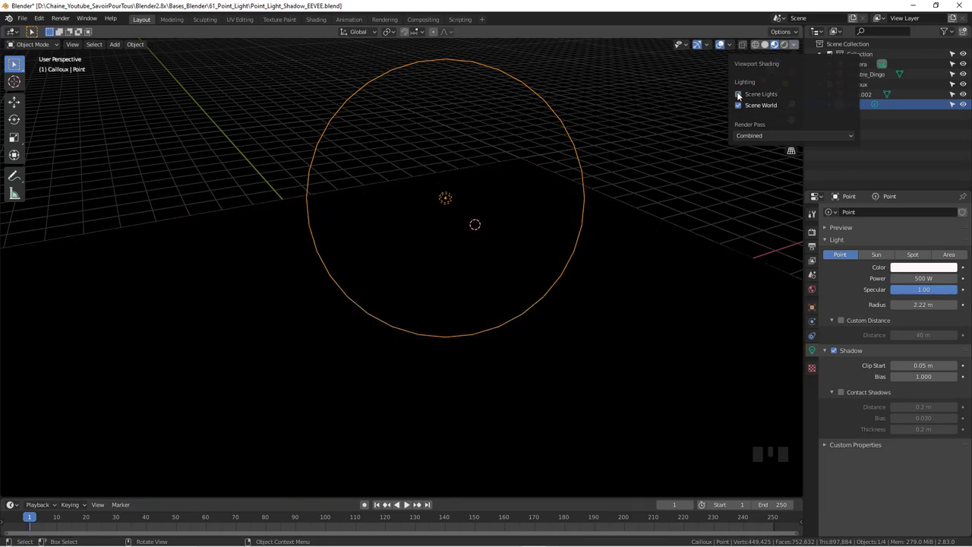
left_click_drag(649, 180, 720, 43)
left_click(720, 42)
Reframe the view on the sculpture and bring up the Render Properties with Cycles.
left_click(720, 43)
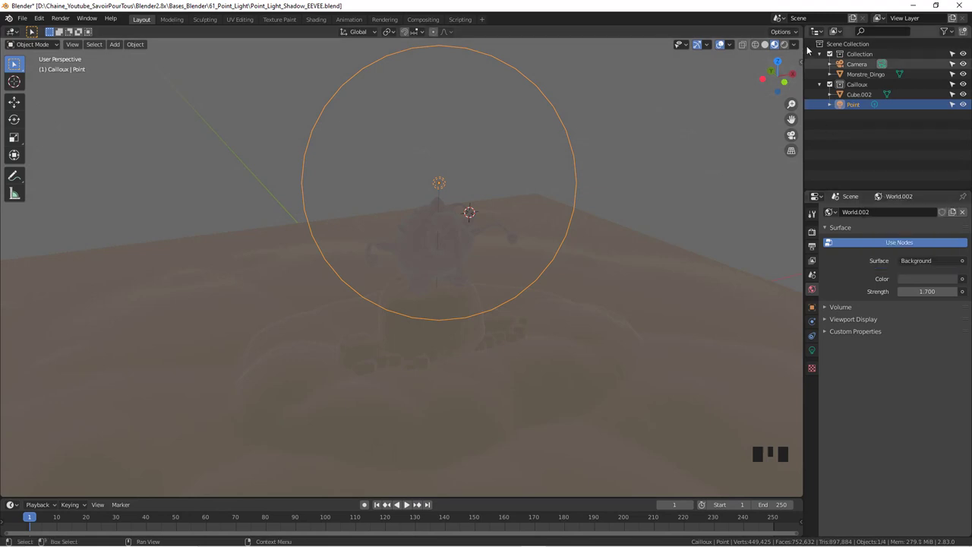
left_click_drag(794, 45, 909, 262)
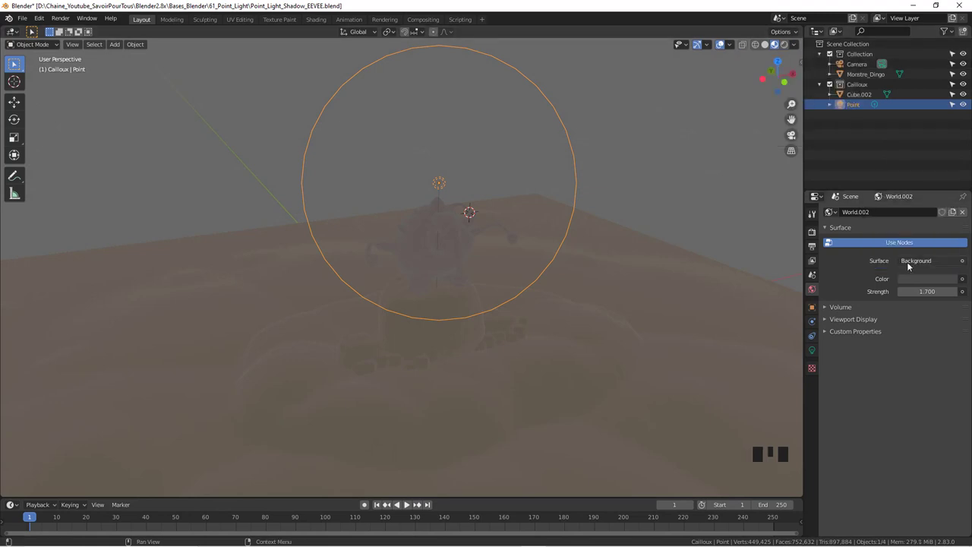
left_click_drag(793, 47, 741, 107)
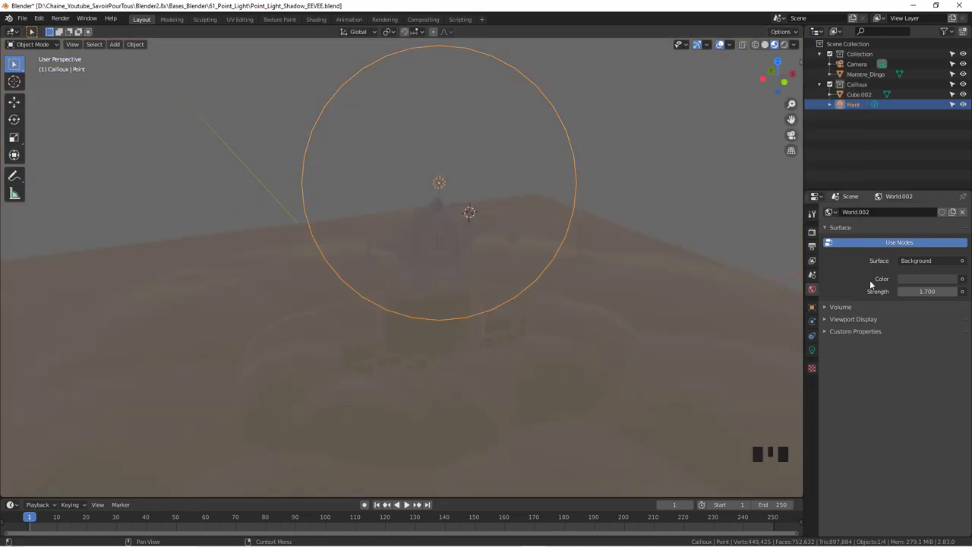
left_click_drag(627, 288, 465, 262)
scroll("up", 3)
middle_click(531, 254)
scroll("down", 3)
scroll("up", 3)
scroll("down", 3)
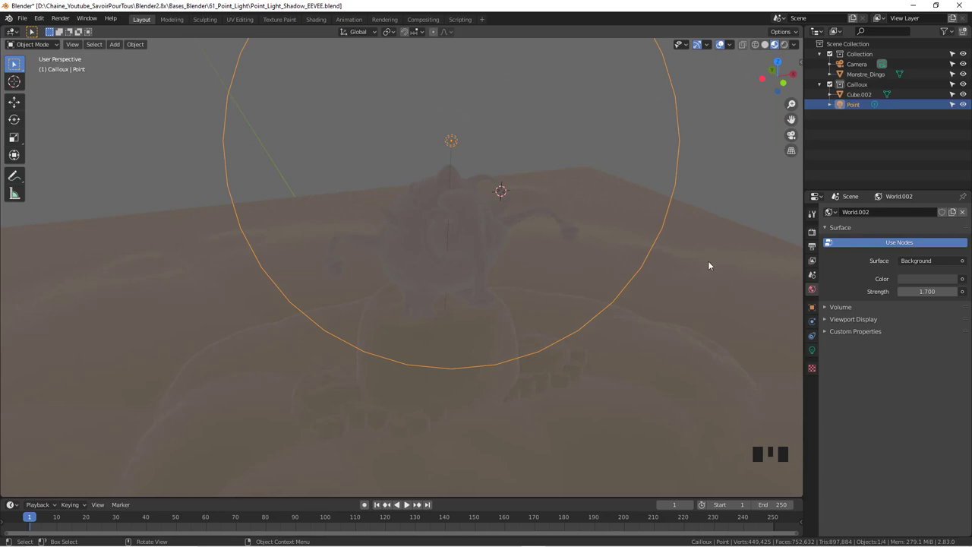
left_click(811, 234)
left_click_drag(907, 214, 597, 261)
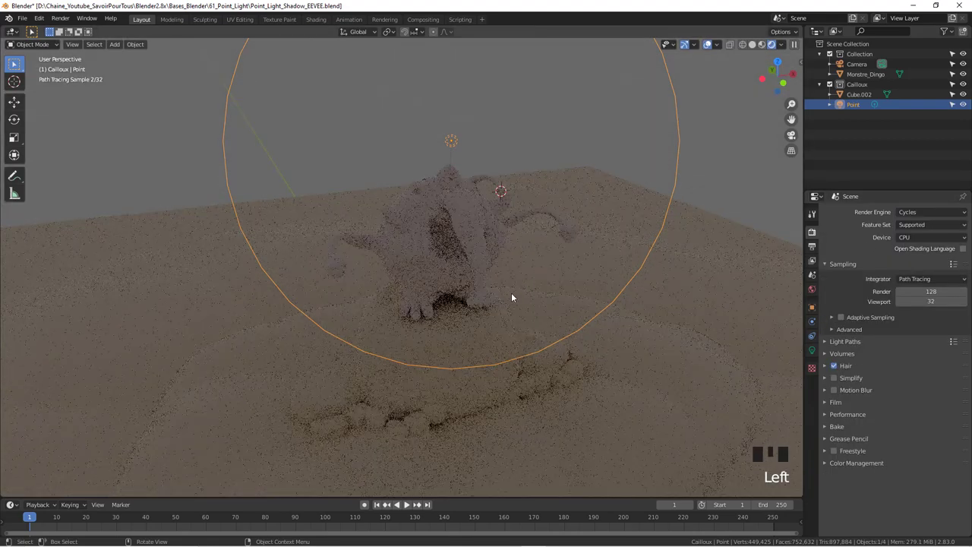
scroll("up", 3)
scroll("up", 3)
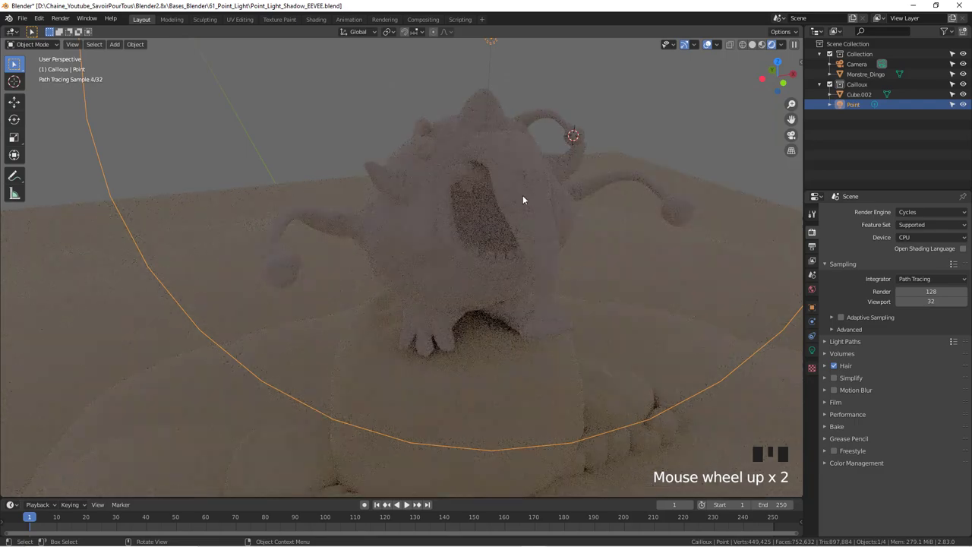
scroll("down", 3)
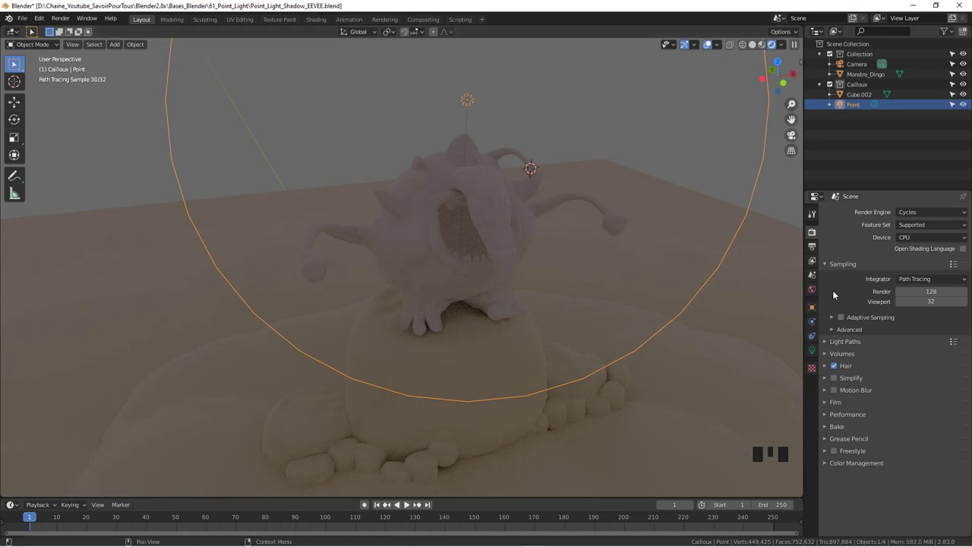
left_click(813, 292)
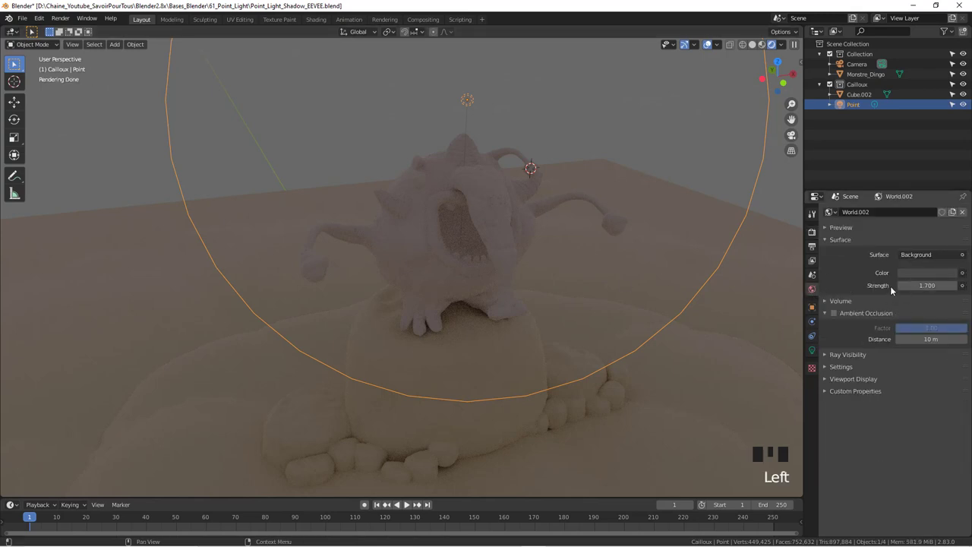
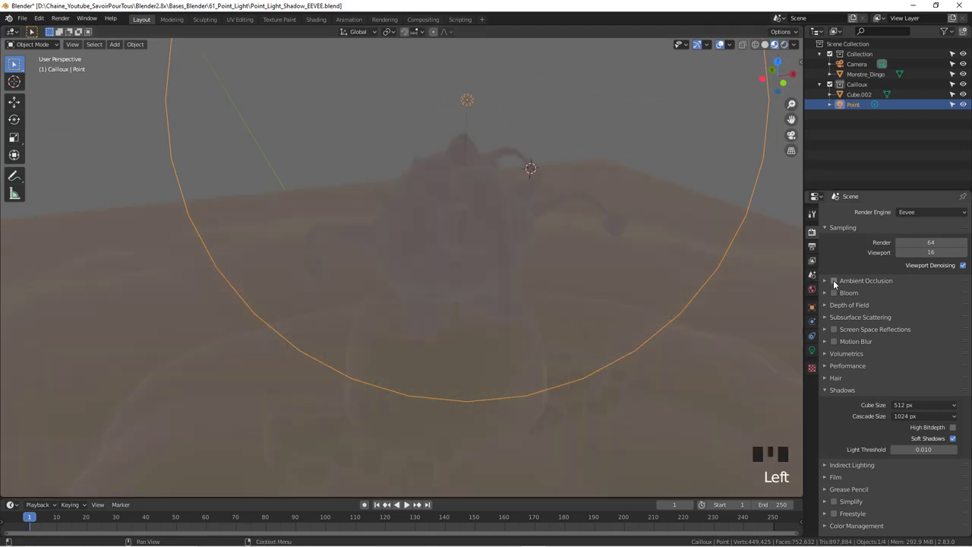
Re-enable Scene Lights in the Viewport Shading popover.
left_click(836, 282)
scroll("up", 3)
scroll("down", 3)
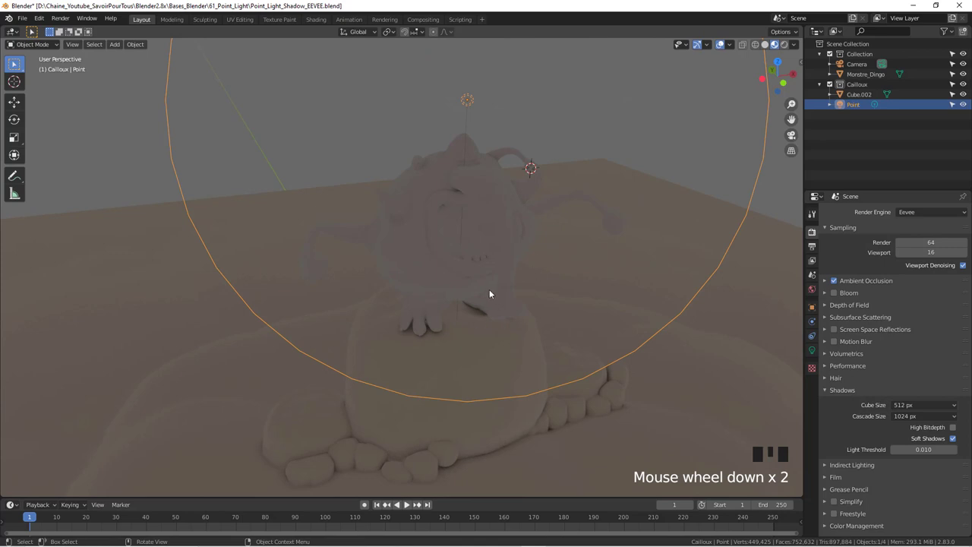
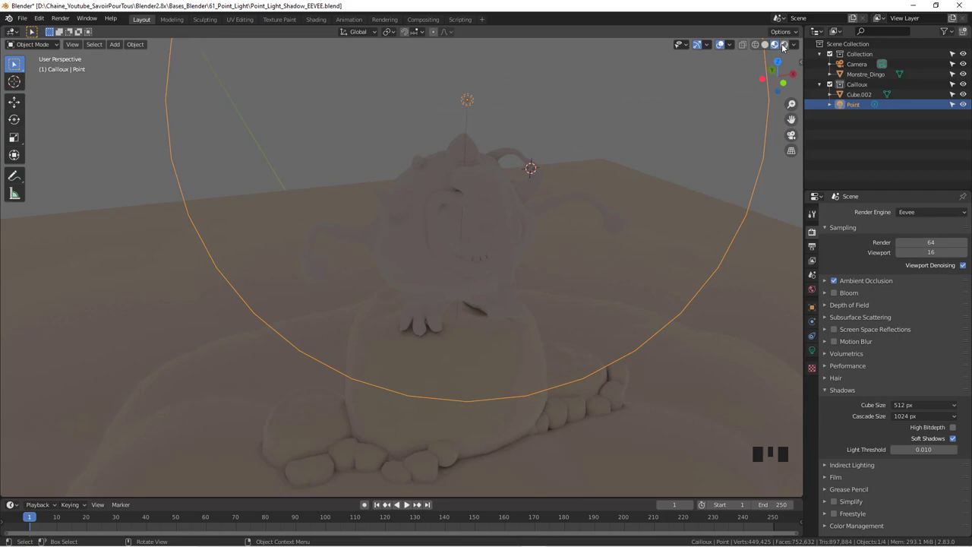
Uncheck Scene World and preview the courtyard studio HDRi environment.
left_click(783, 47)
left_click_drag(798, 47, 739, 109)
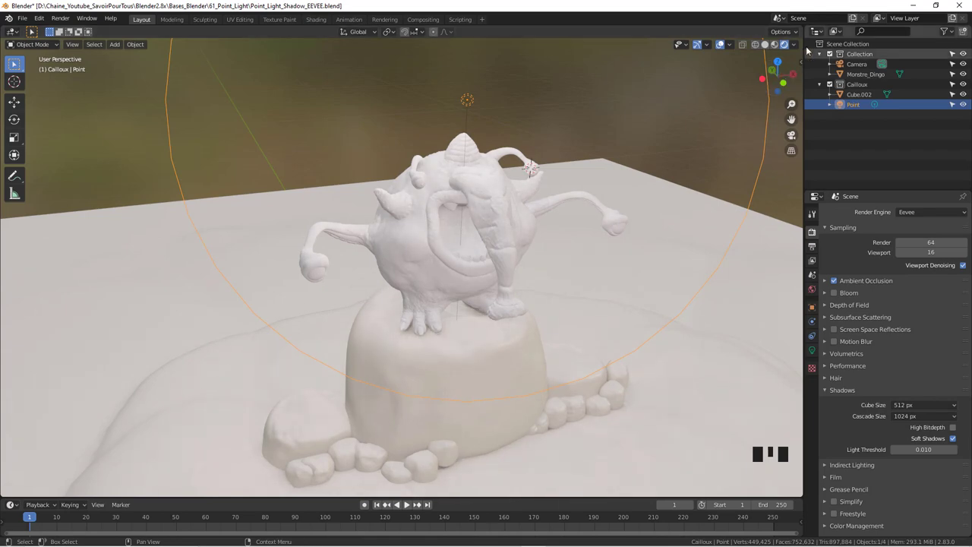
left_click_drag(797, 45, 786, 130)
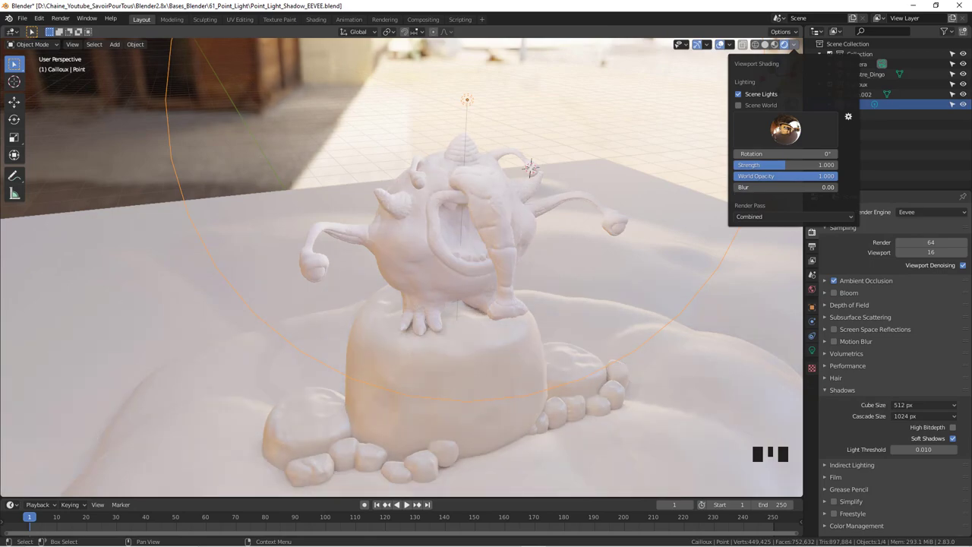
Orbit to a low view, rotate the HDRi preview and combine scene lights with the courtyard environment.
left_click_drag(630, 207, 701, 204)
left_click_drag(727, 205, 734, 179)
left_click_drag(729, 165, 657, 191)
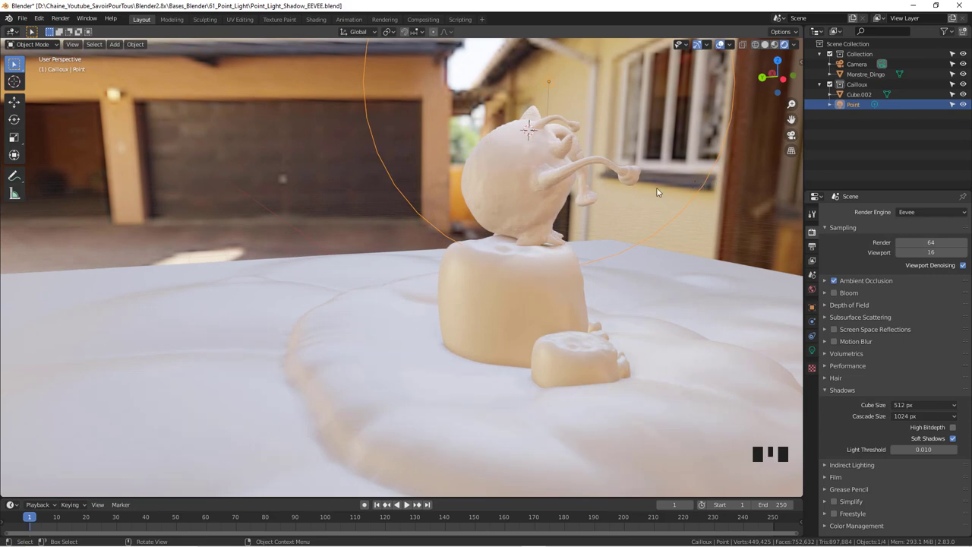
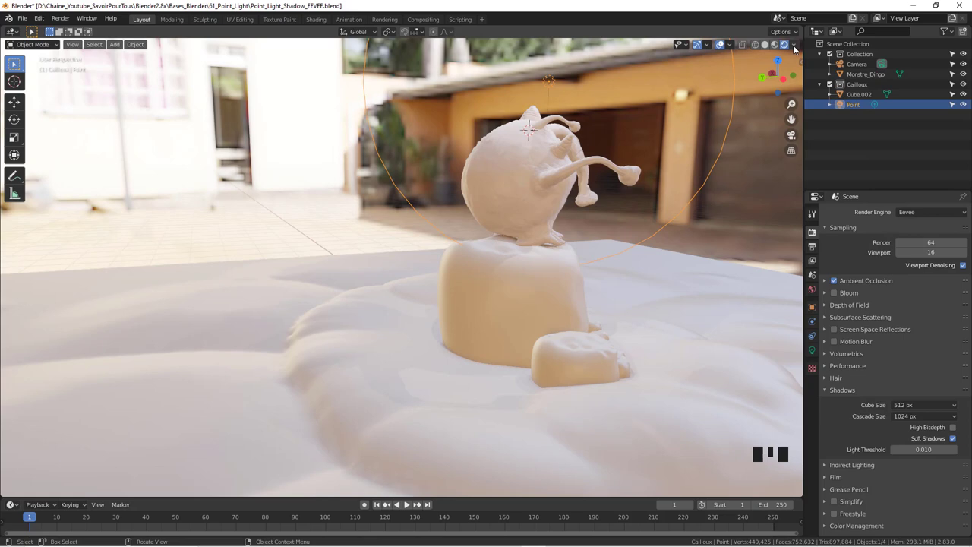
left_click_drag(794, 44, 783, 167)
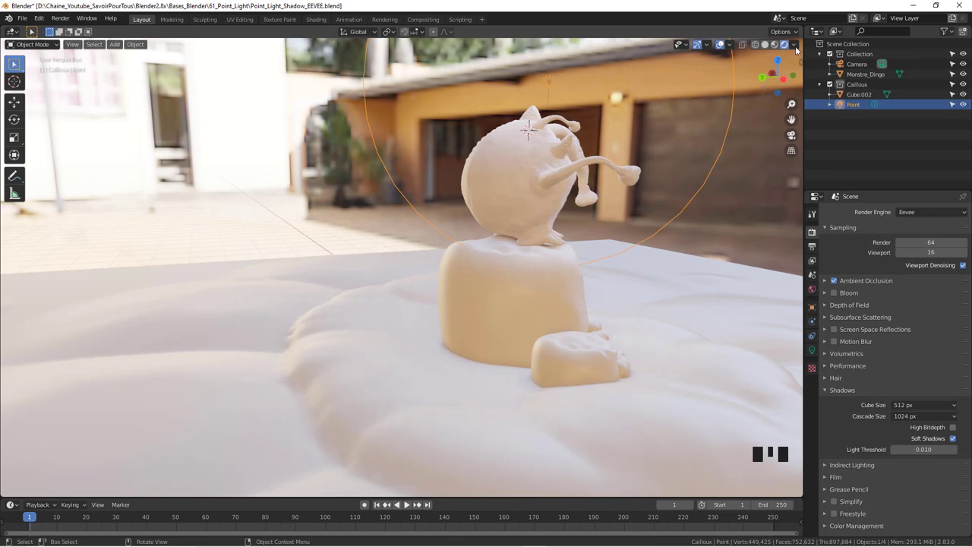
left_click_drag(798, 44, 822, 179)
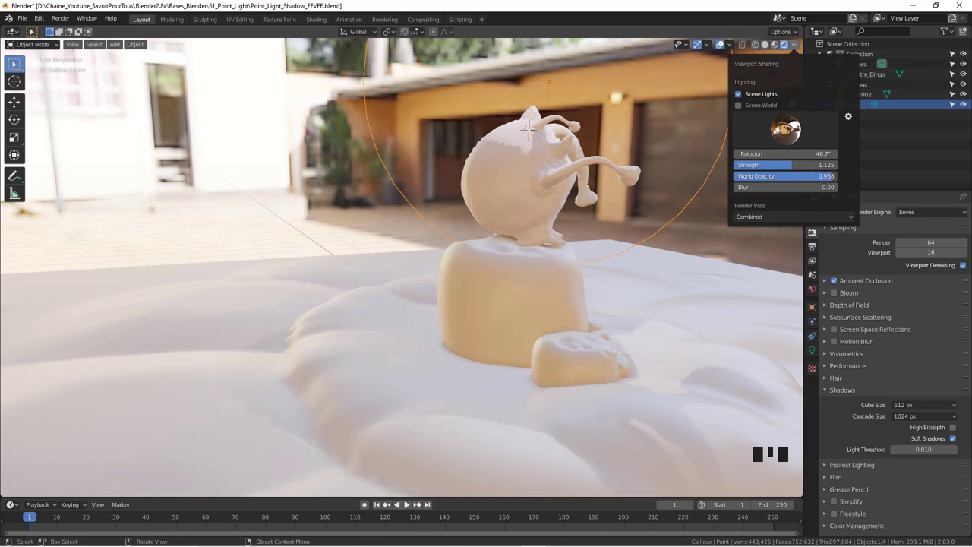
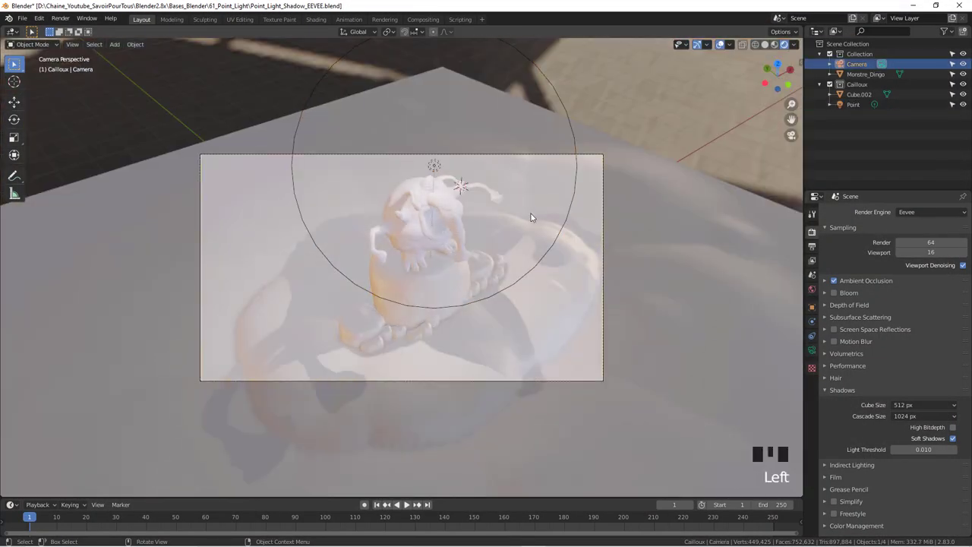
Move the camera lower and closer to the monster, then switch the preview to a grassy field HDRi.
key("n")
left_click(799, 98)
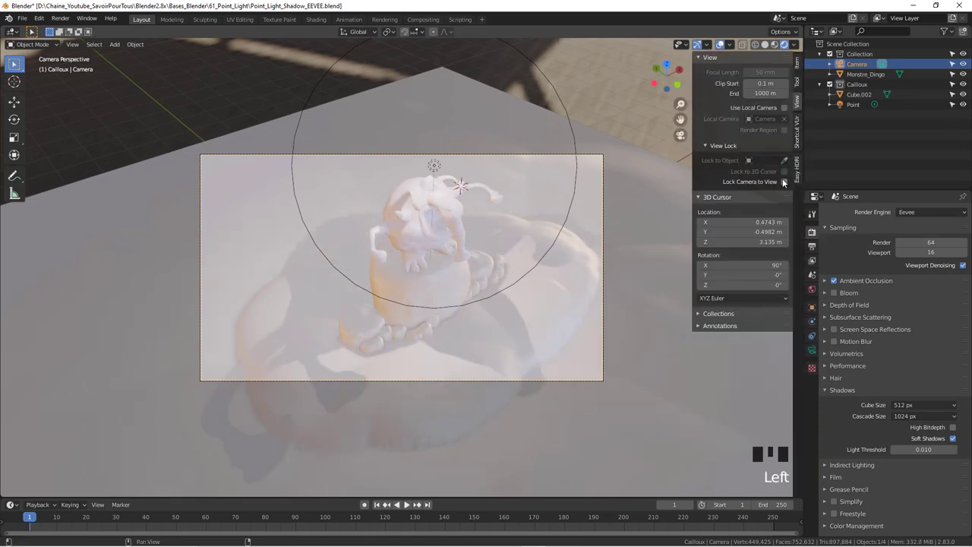
left_click_drag(785, 184, 651, 275)
left_click_drag(605, 280, 530, 291)
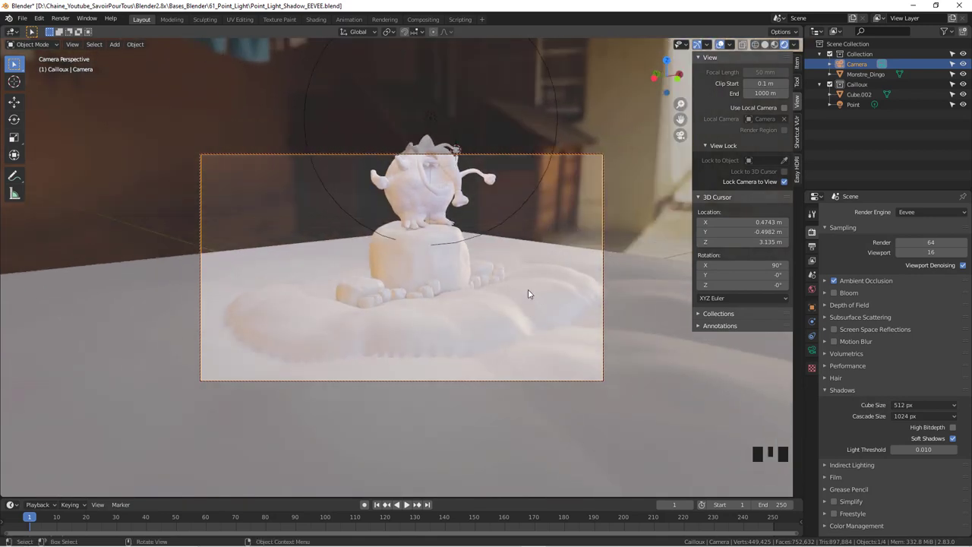
key("g")
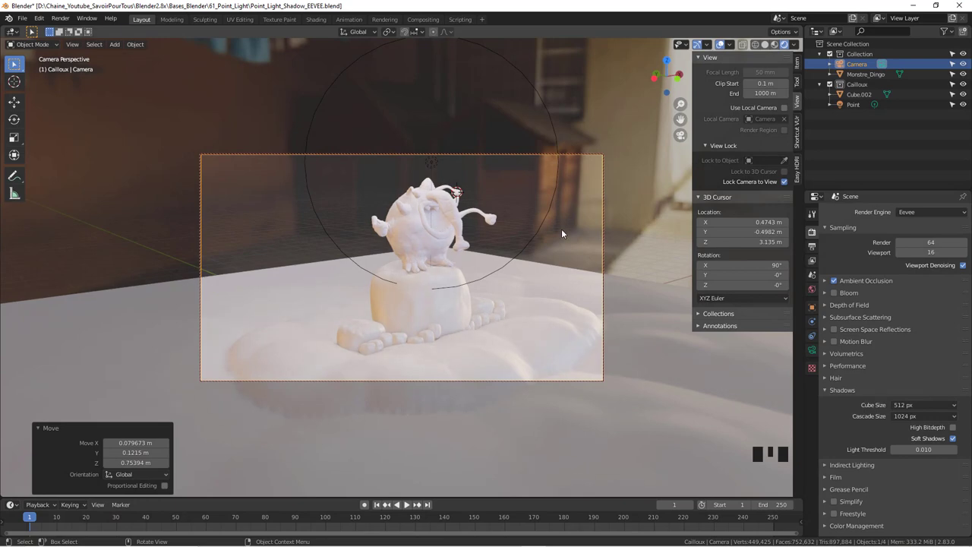
left_click_drag(797, 44, 788, 88)
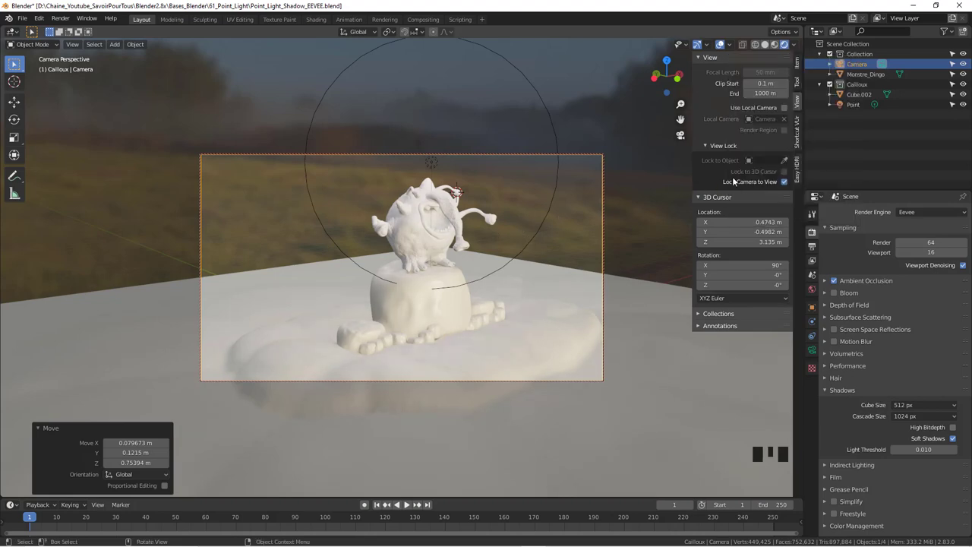
Leave camera view, turn off the HDRi preview and orbit to a high angle over the scene.
left_click(785, 186)
left_click_drag(606, 221, 682, 217)
left_click_drag(793, 46, 660, 263)
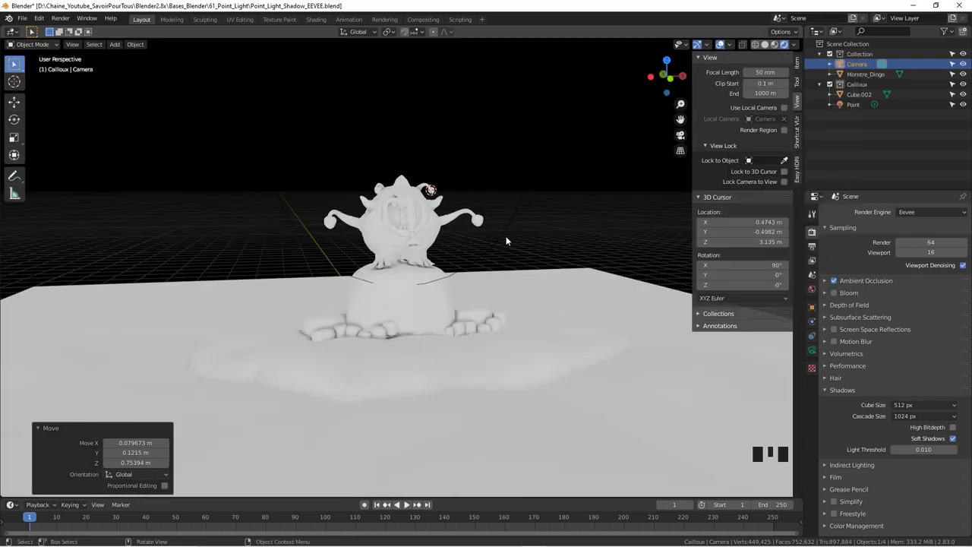
left_click_drag(518, 230, 536, 244)
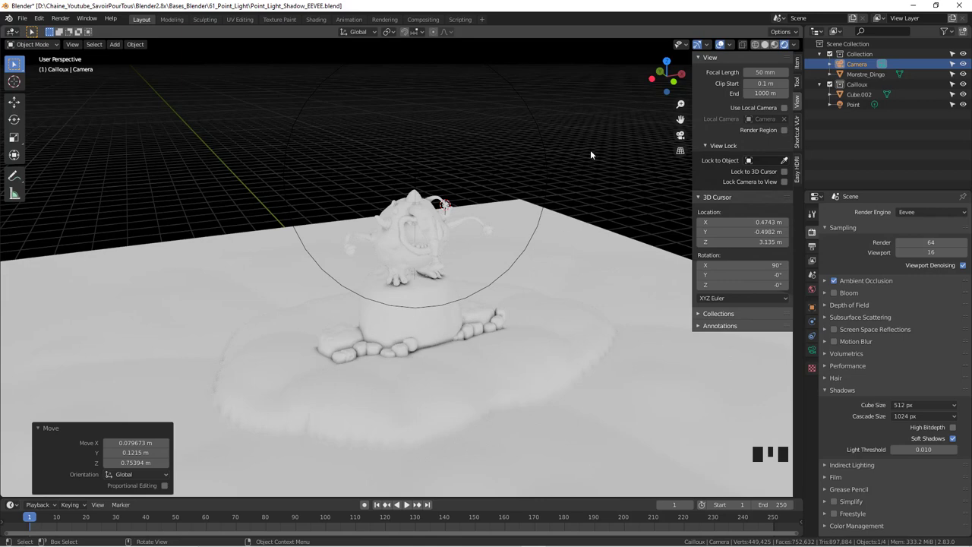
left_click_drag(795, 45, 742, 254)
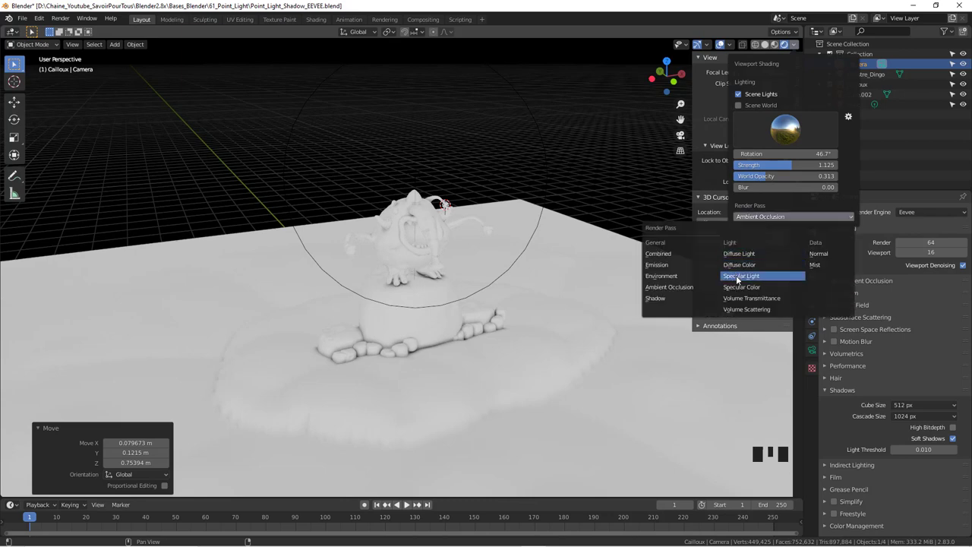
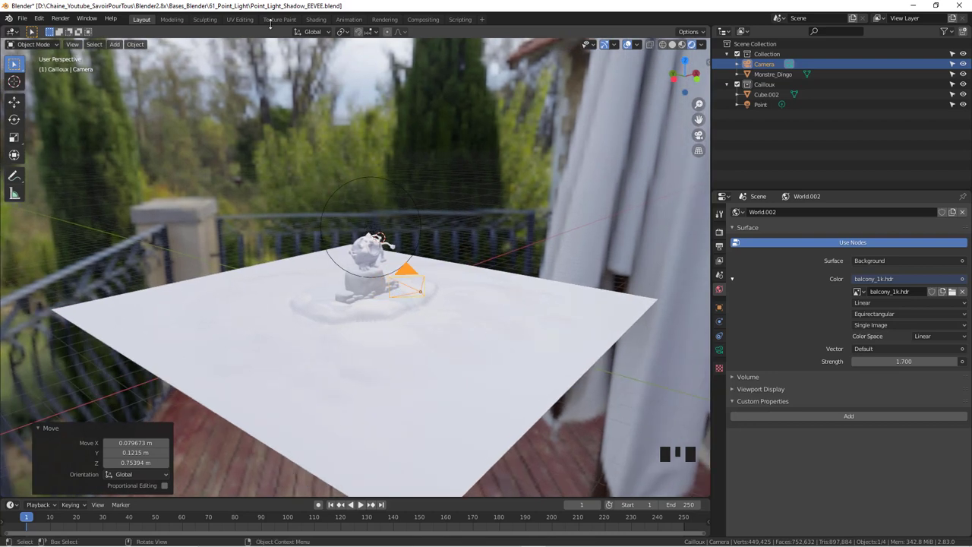
Switch to Rendered shading and view the balcony-HDRi-lit monster through the scene camera.
left_click_drag(323, 18, 775, 48)
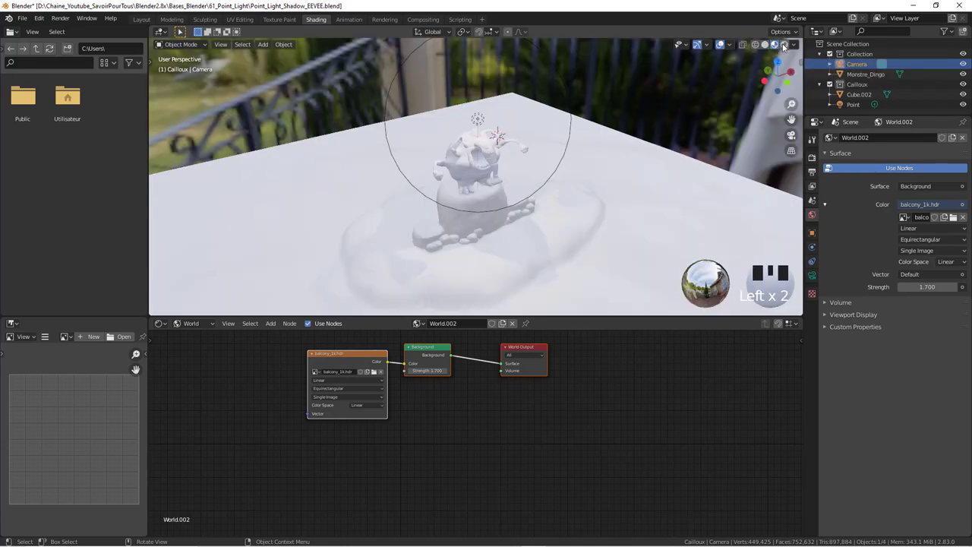
left_click(786, 47)
left_click_drag(630, 177, 775, 48)
left_click(774, 48)
left_click_drag(622, 195, 570, 199)
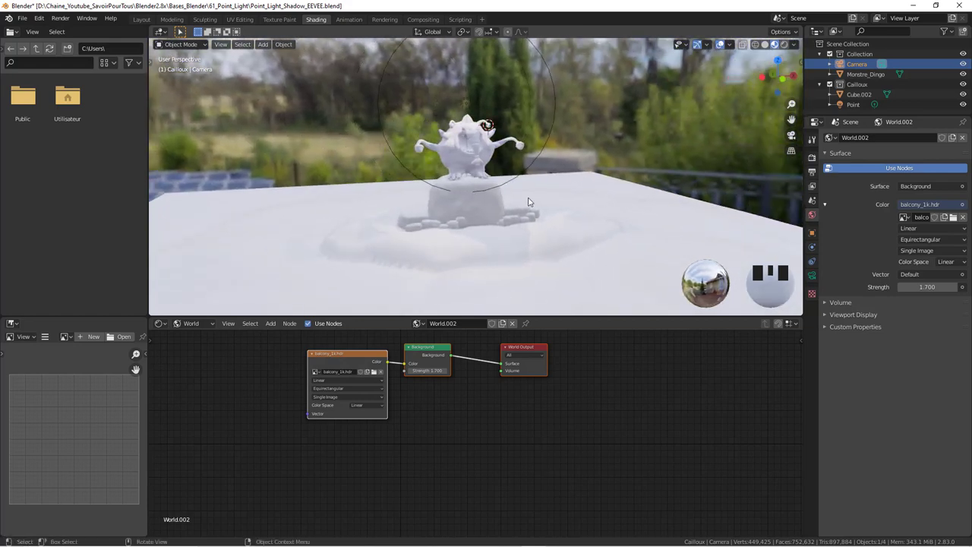
key("KP_0")
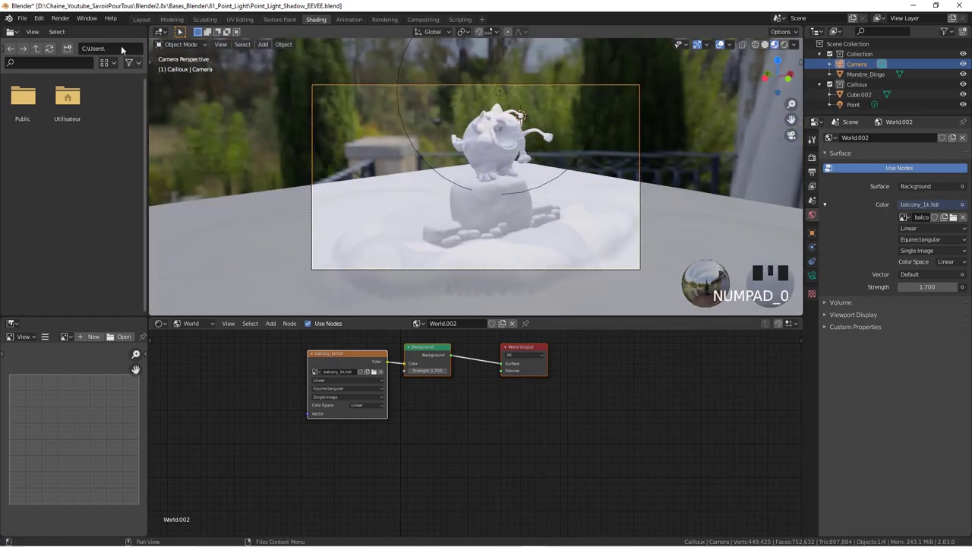
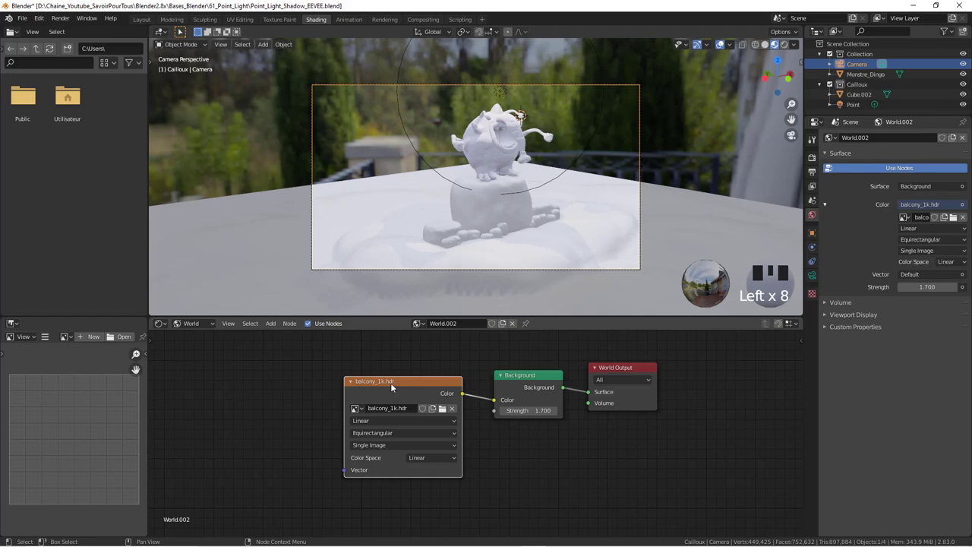
Add Texture Coordinate and Mapping nodes to the balcony_1k.hdr Environment Texture via Ctrl+T.
left_click(394, 382)
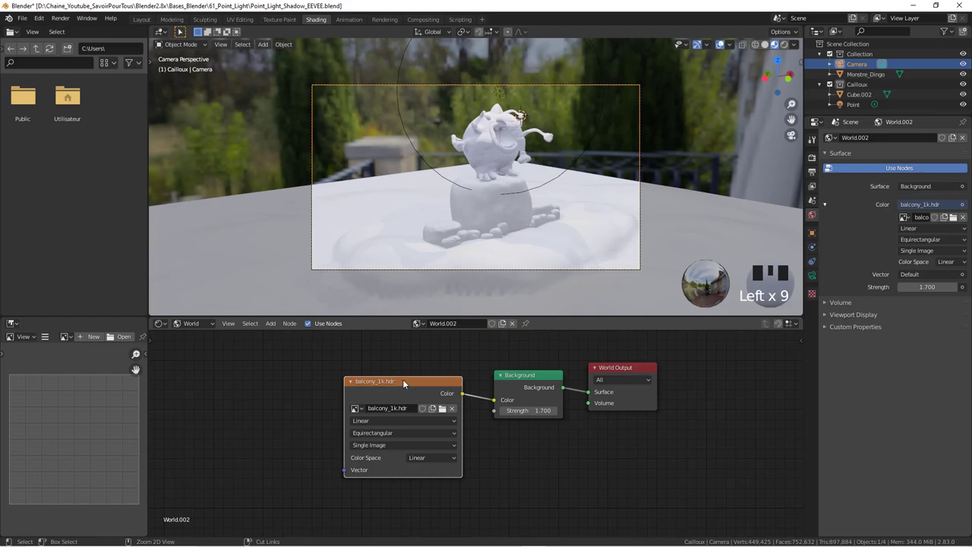
key("ctrl+t")
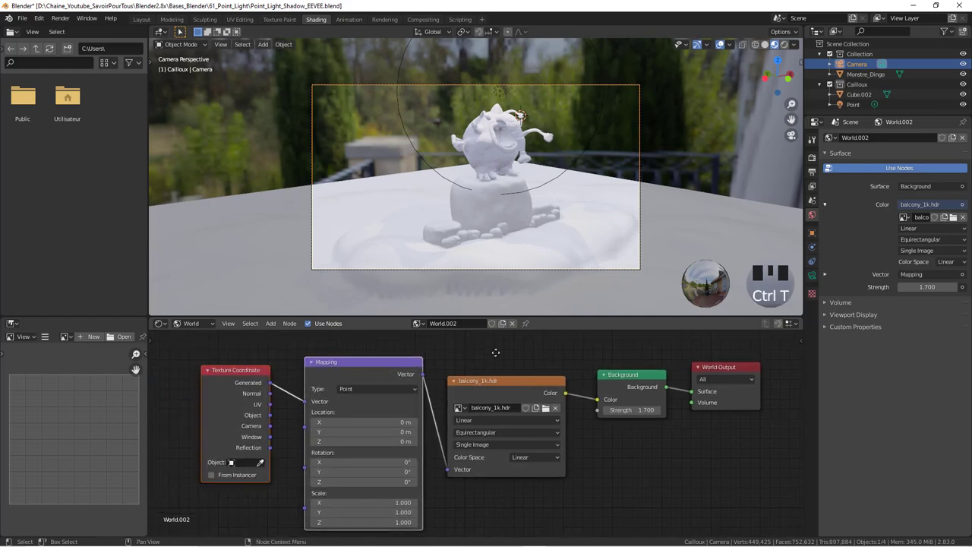
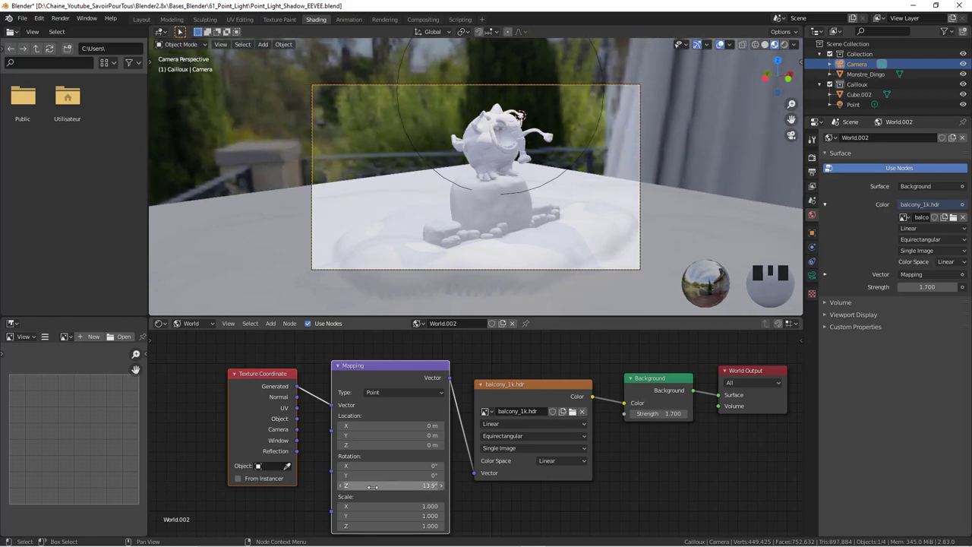
Select the rock base under the sculpture after setting Mapping Rotation Z to −13.9°.
left_click(607, 197)
Orbit and zoom to view the monster sculpture more frontally atop the balcony post.
left_click_drag(966, 95, 540, 156)
left_click_drag(538, 155, 509, 152)
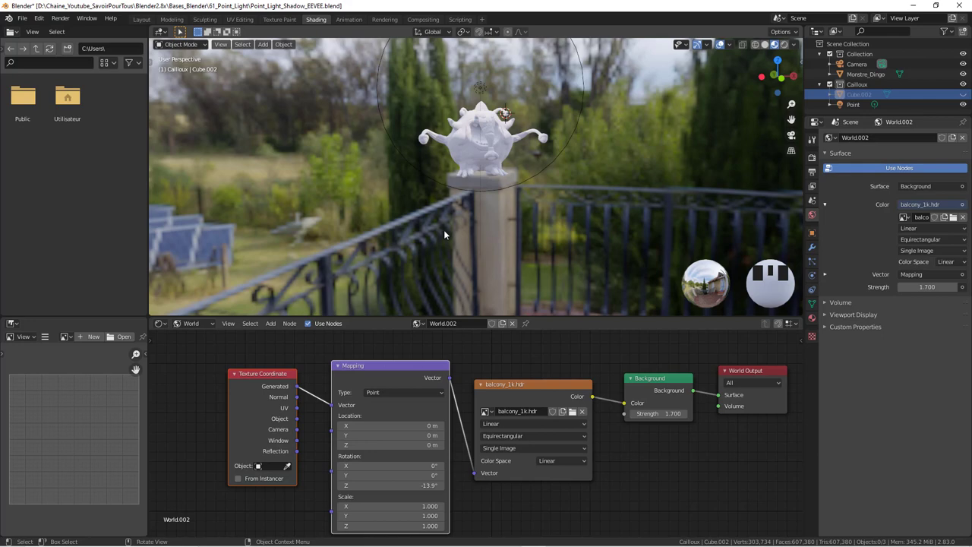
scroll("up", 3)
scroll("down", 3)
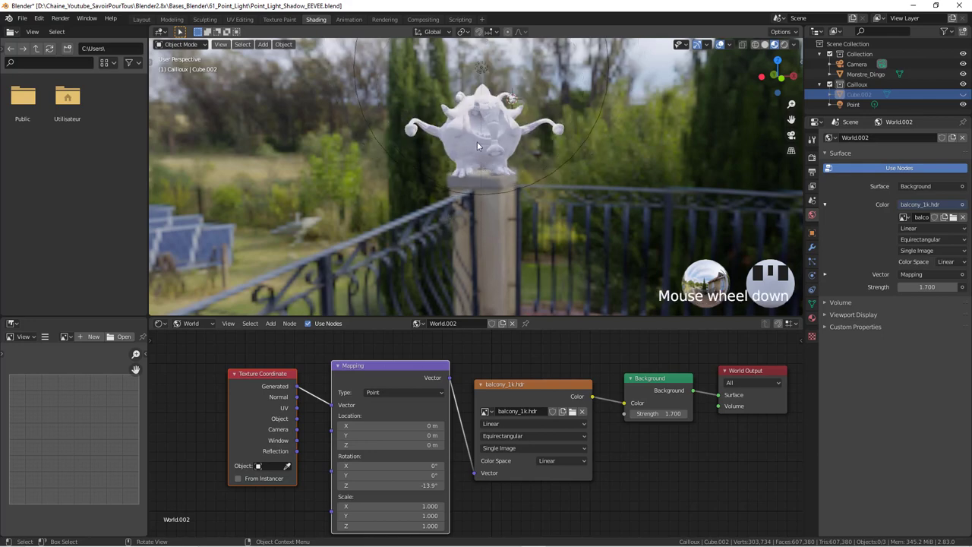